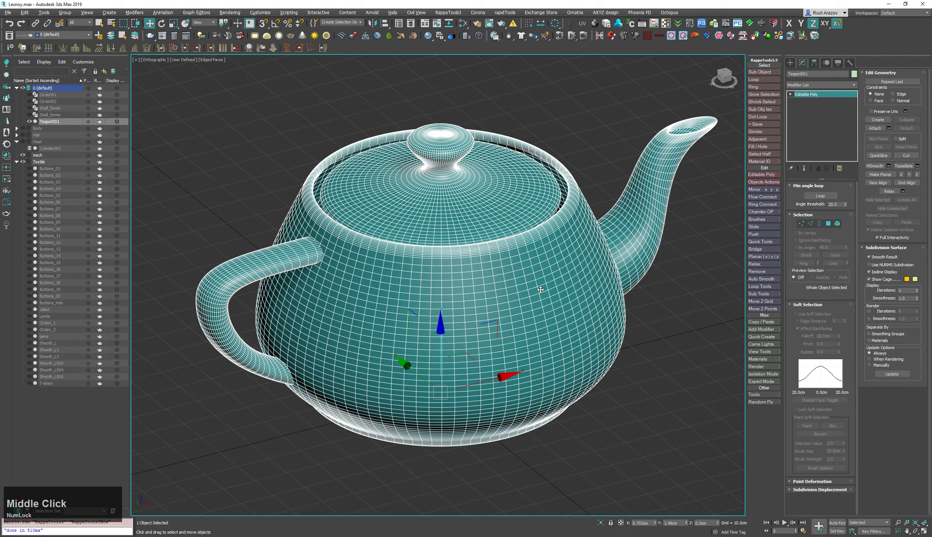
Step: Select the teapot's vertices at Vertex level and toggle Use Soft Selection on them
key(1)
click(531, 292)
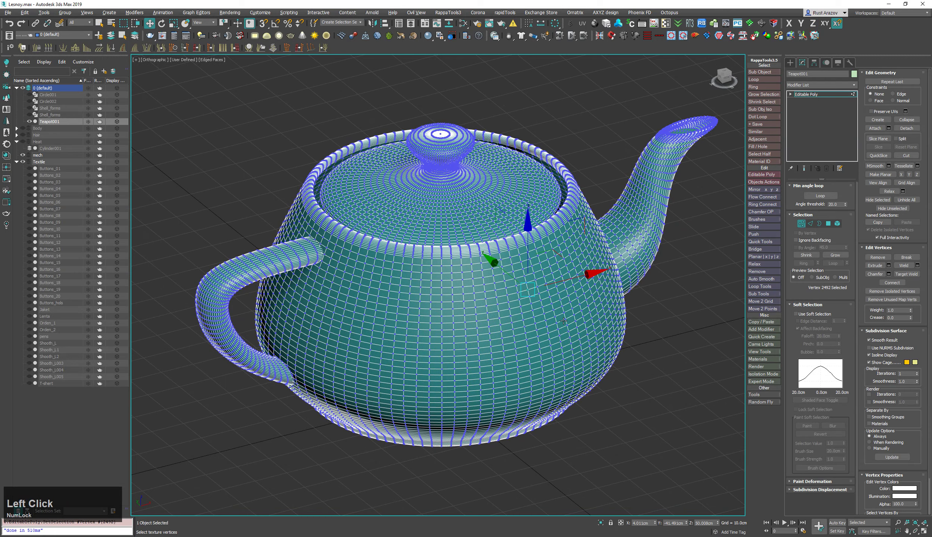
key(d)
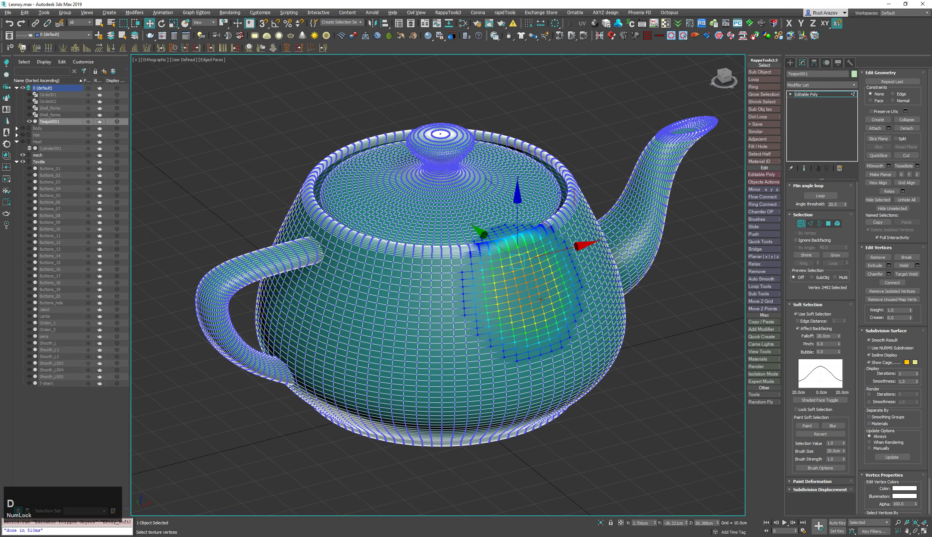
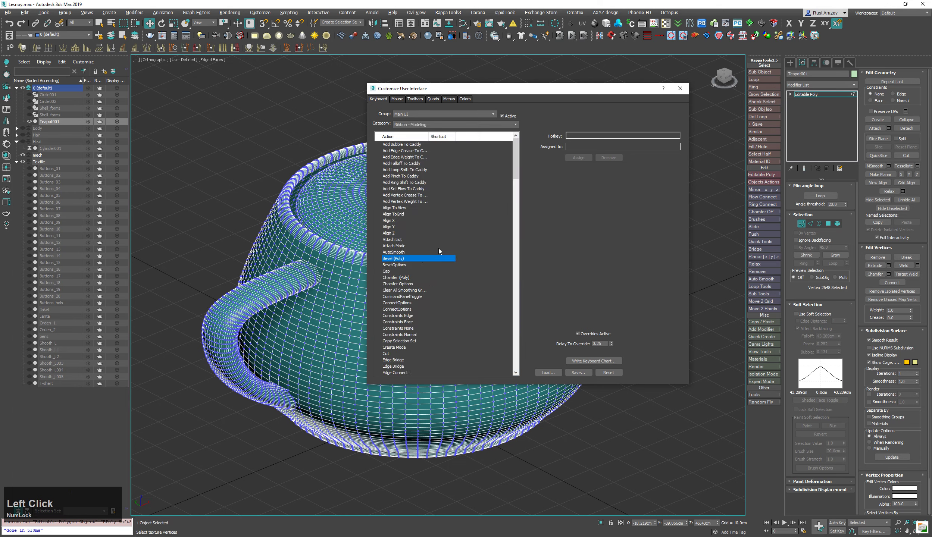
Step: Under Editable Polygon Object actions, locate the soft selection toggle, assign its hotkey, and close the dialog
text(so)
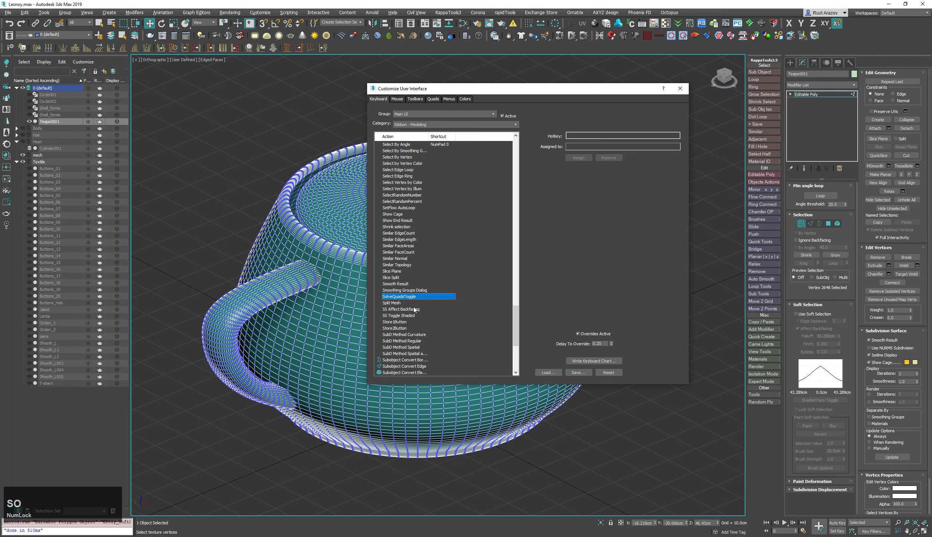
key(e)
text(ee)
click(407, 185)
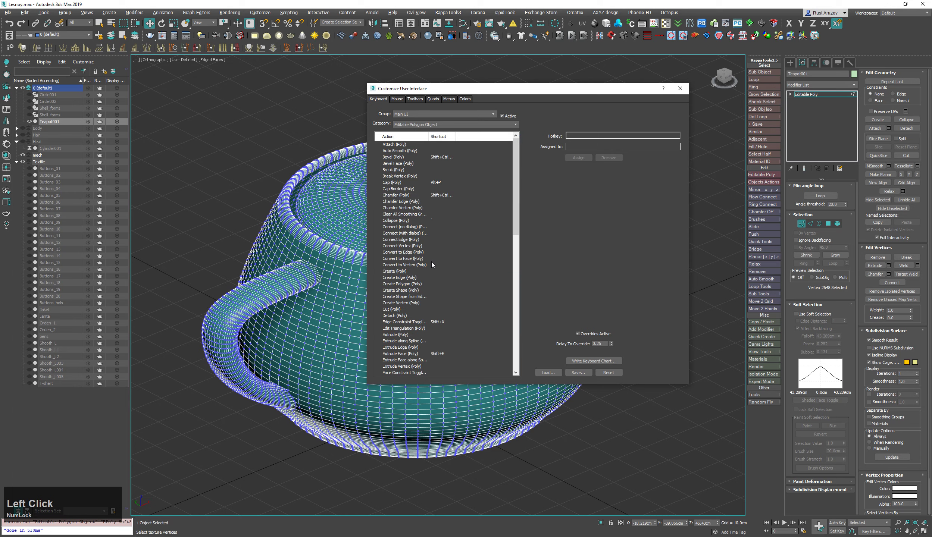
scroll(down, 3)
click(430, 304)
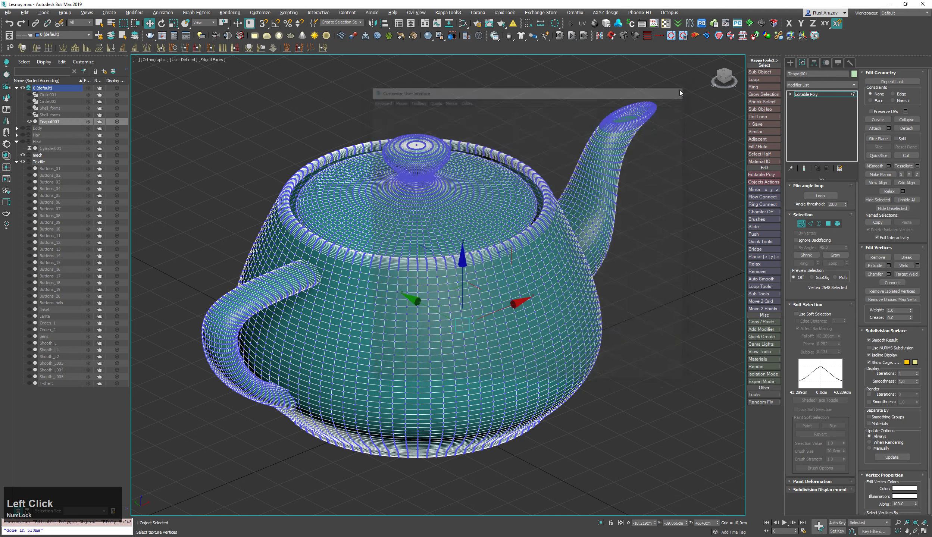
Step: Enable Soft Selection with the new D hotkey and reduce its falloff to about 39 cm
click(628, 271)
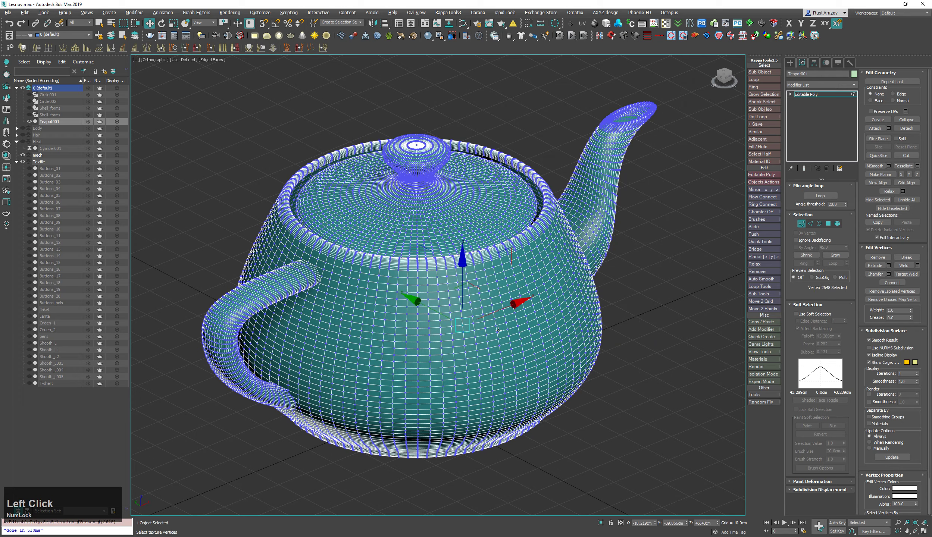
text(d)
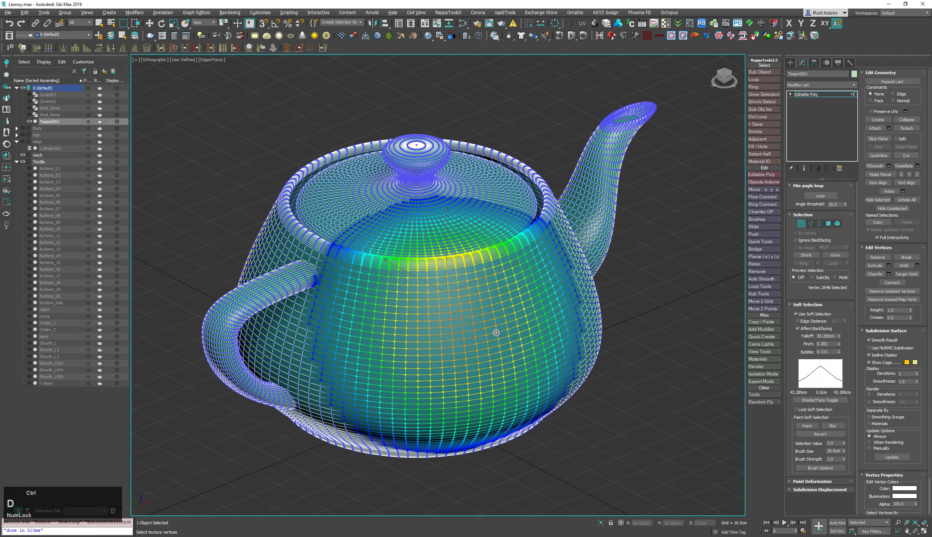
click(492, 335)
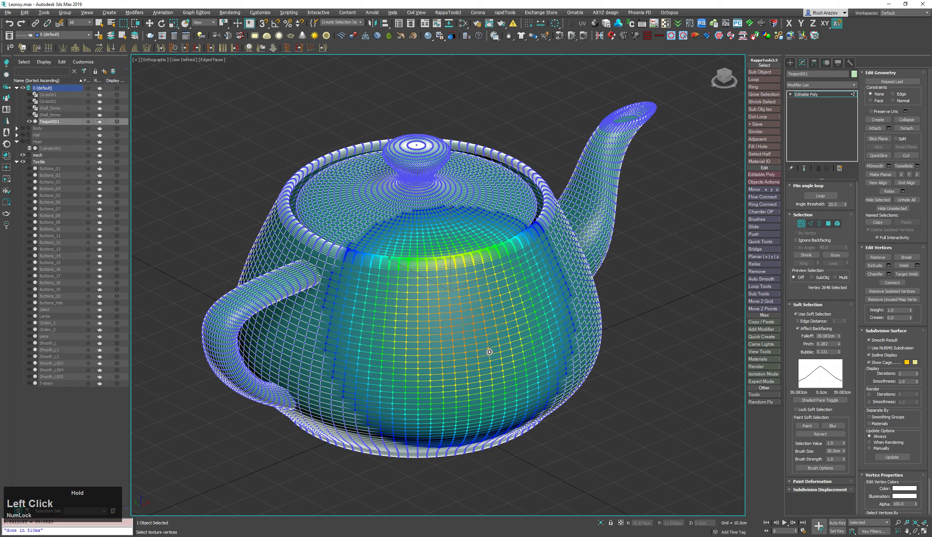
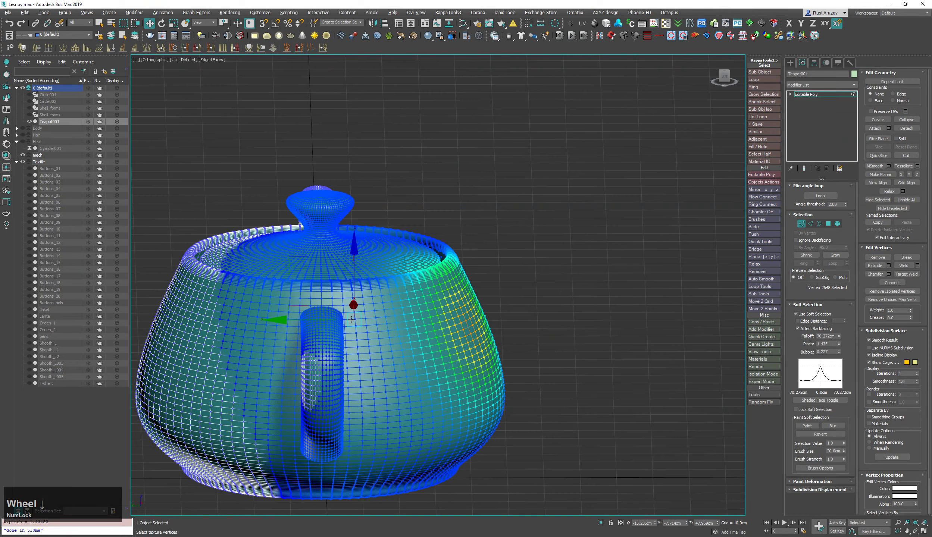
Step: With falloff widened to about 70 cm, drag the soft-selected vertices out into a pointed tip
click(364, 329)
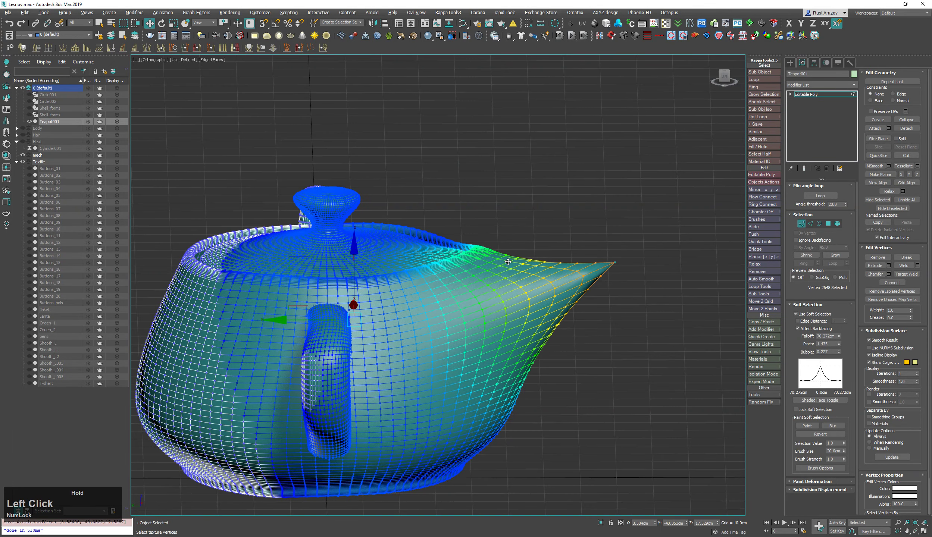